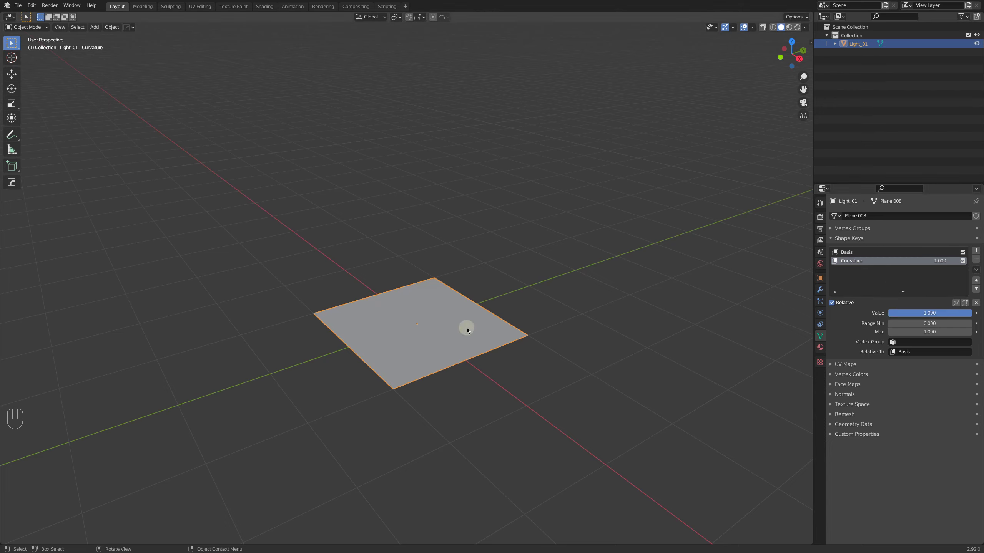
Enter Edit Mode on the plane to subdivide it and shape the Curvature key.
key(Tab)
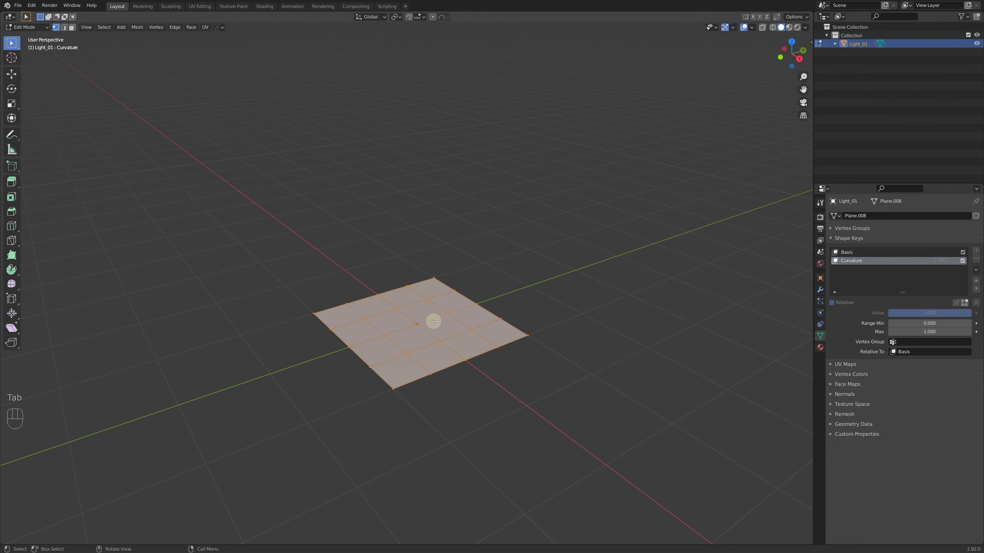
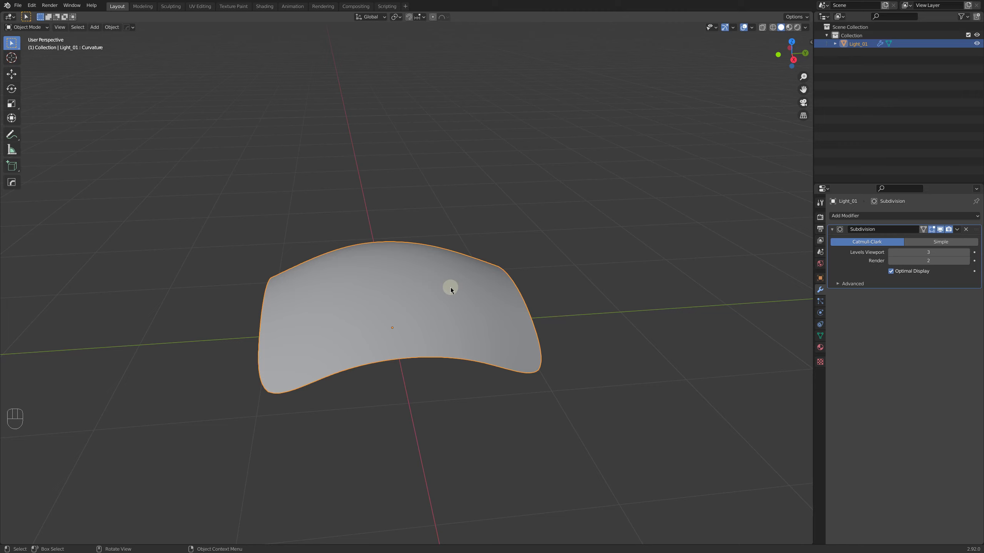
Flip the curved card's face normals via Alt+N and return to Object Mode.
key(Tab)
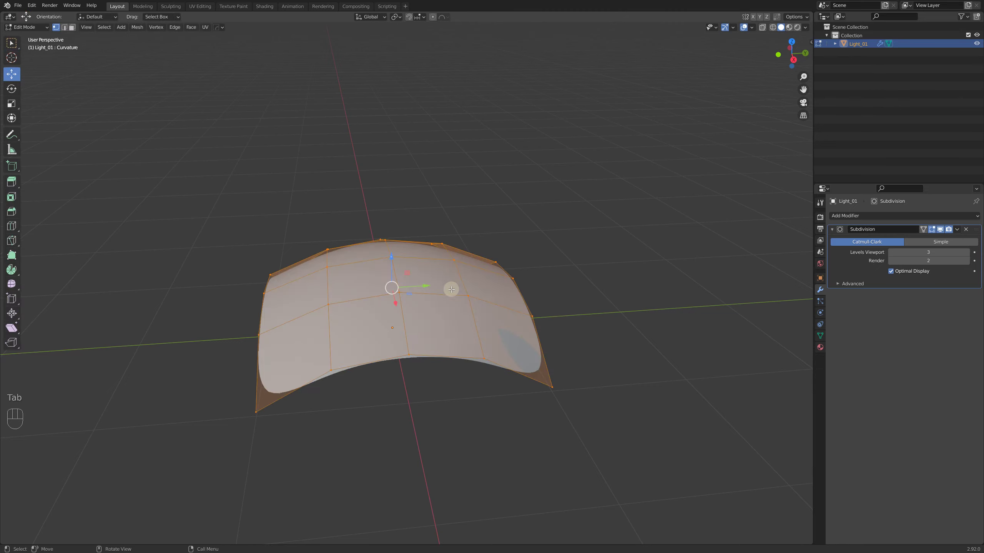
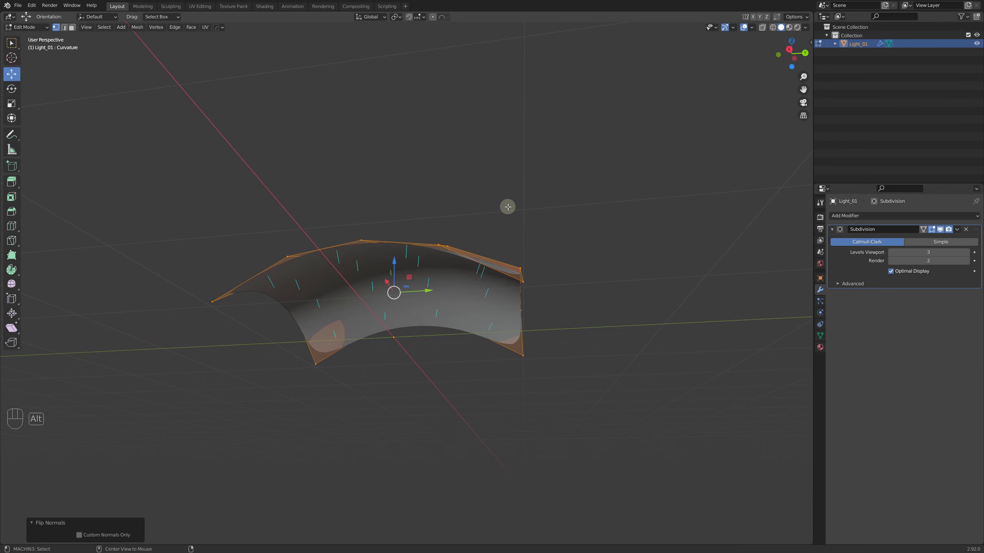
key(alt+n)
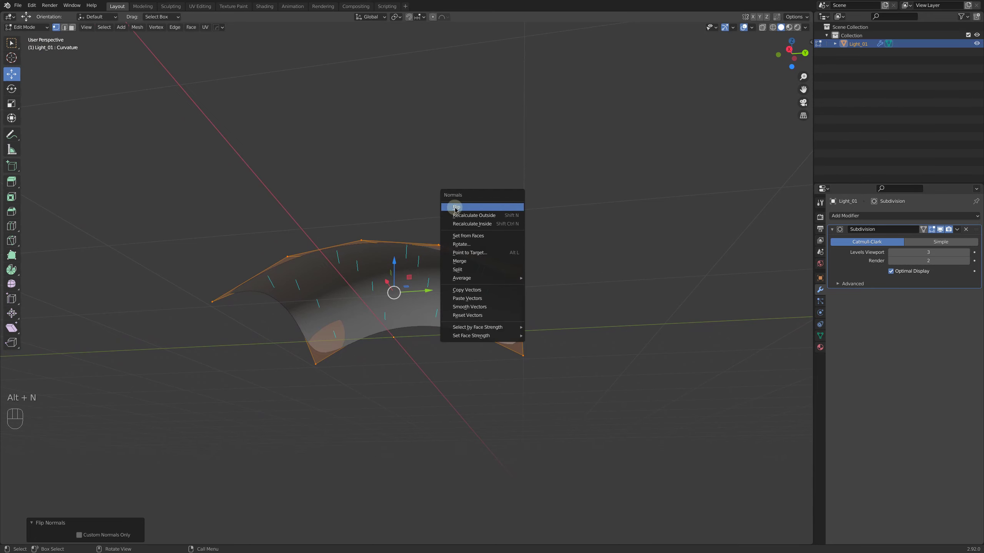
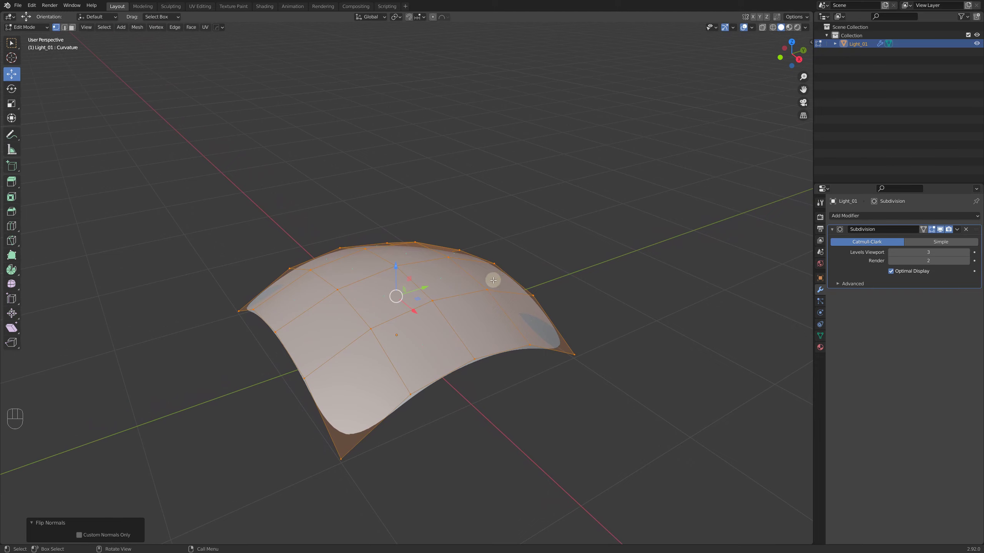
key(Tab)
Add an empty Light_01_Target and pick it as Light_01's Track To constraint target.
key(shift+a)
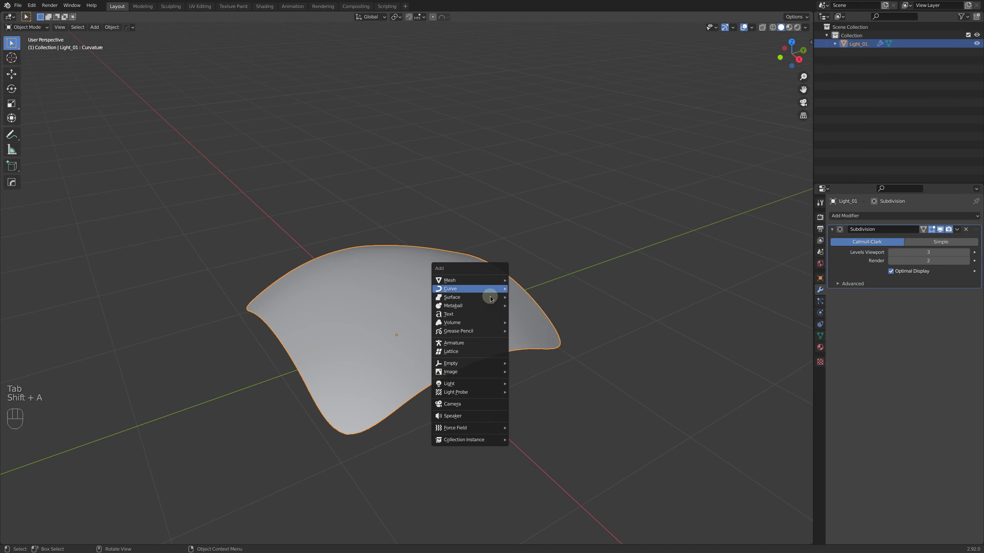
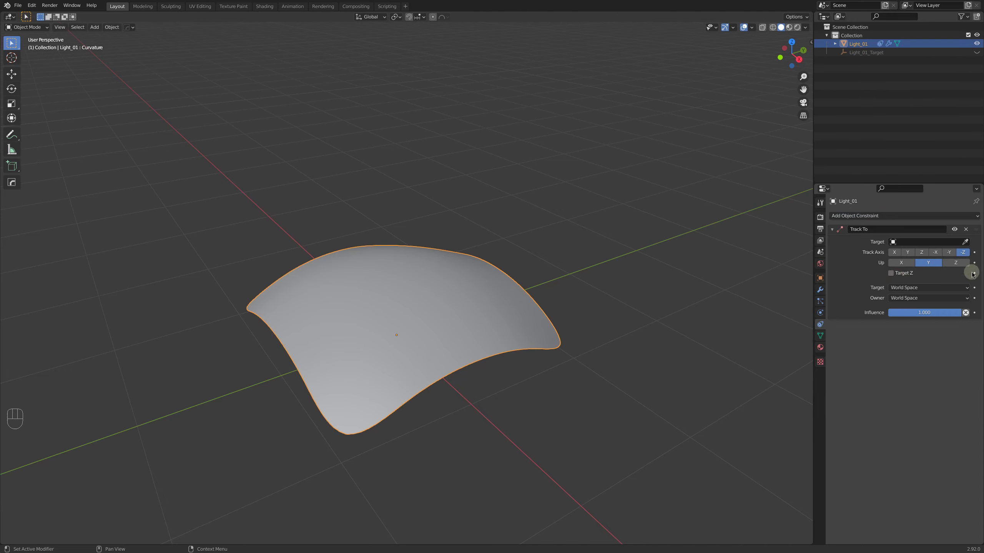
click(965, 241)
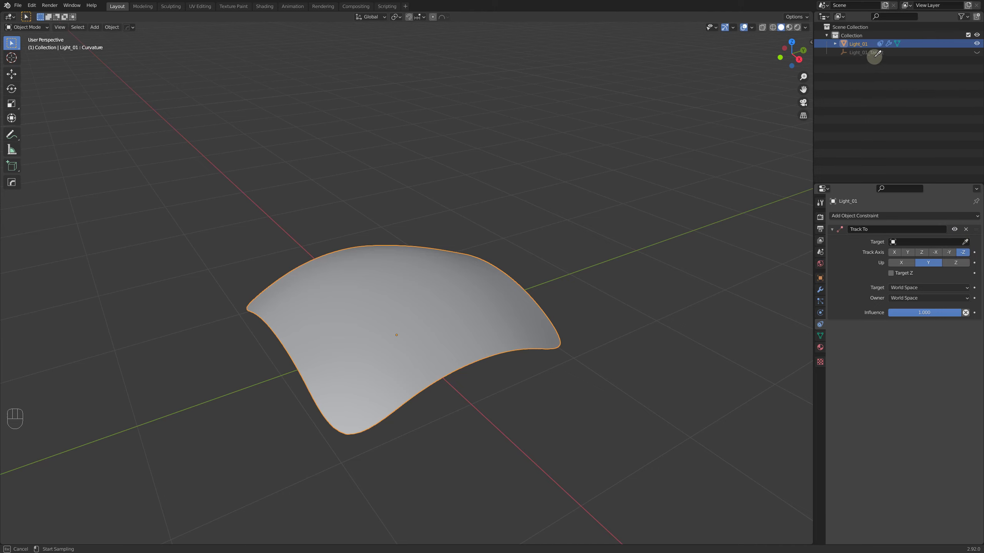
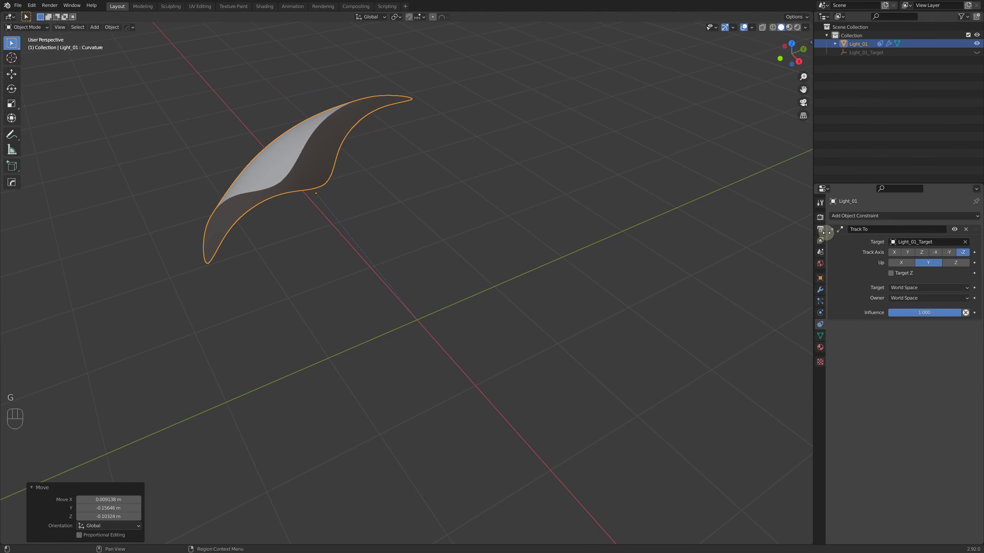
click(821, 217)
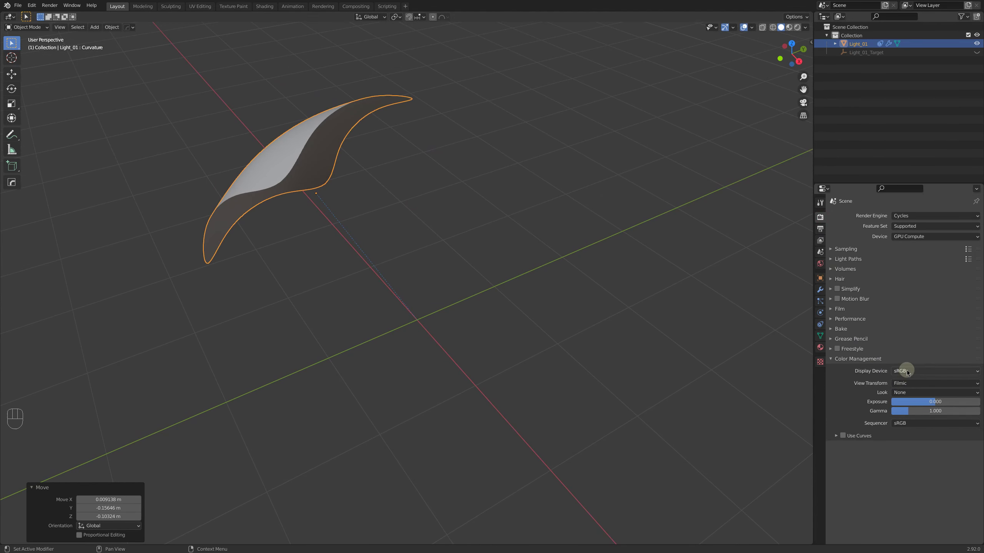
Create the new Light_01 Principled BSDF material and centre its nodes in the Shading editor.
drag(907, 385, 234, 407)
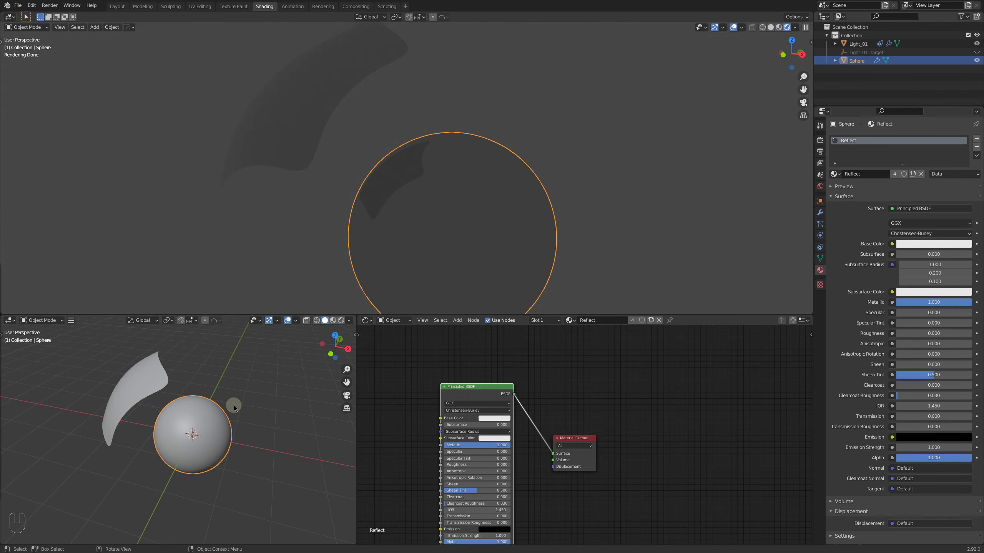
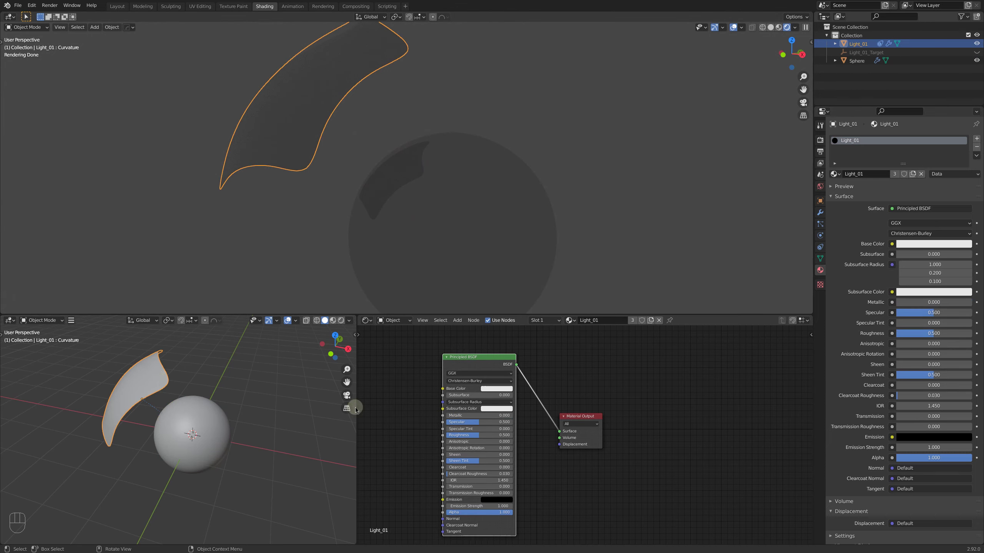
middle_click(392, 394)
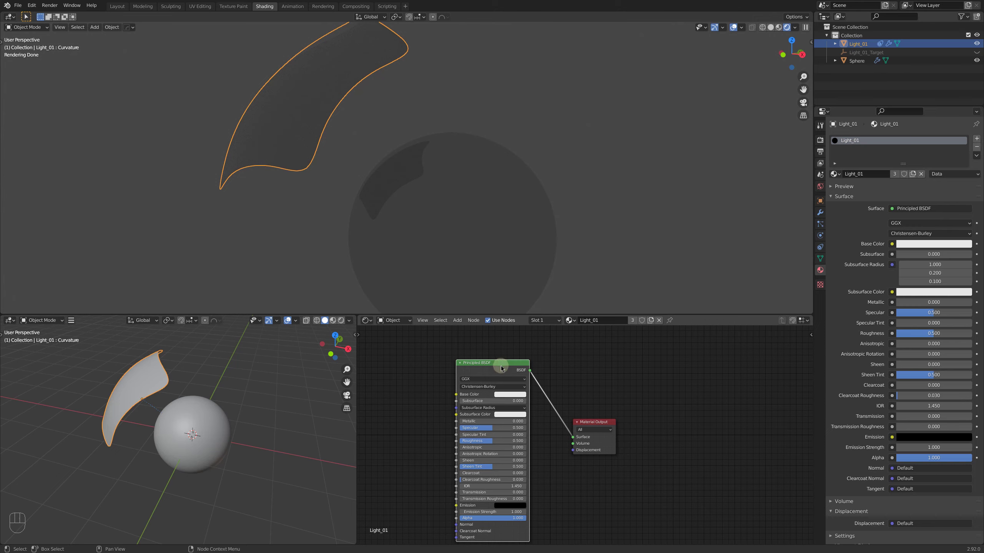
middle_click(416, 411)
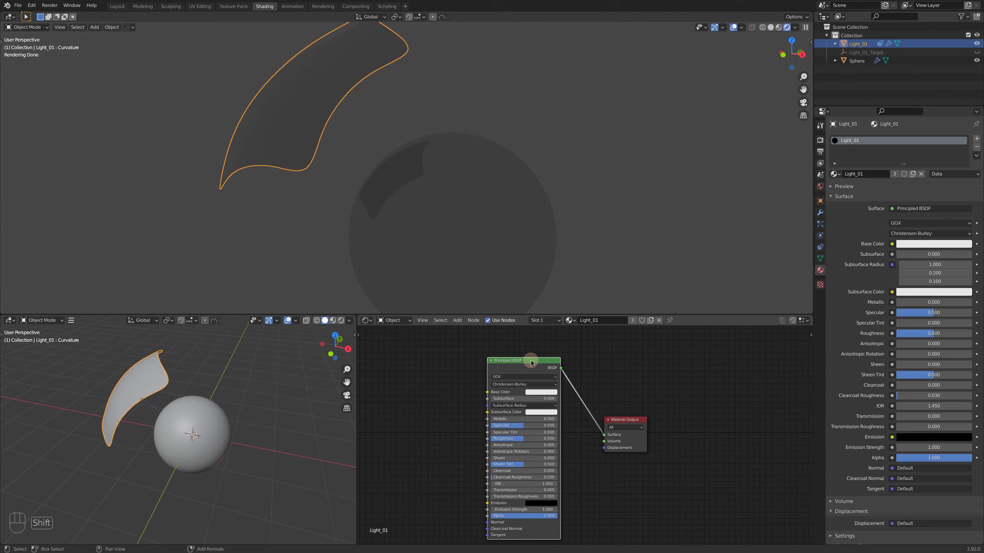
Switch the Principled BSDF to an Emission shader and line it up beside the Material Output.
key(shift+s)
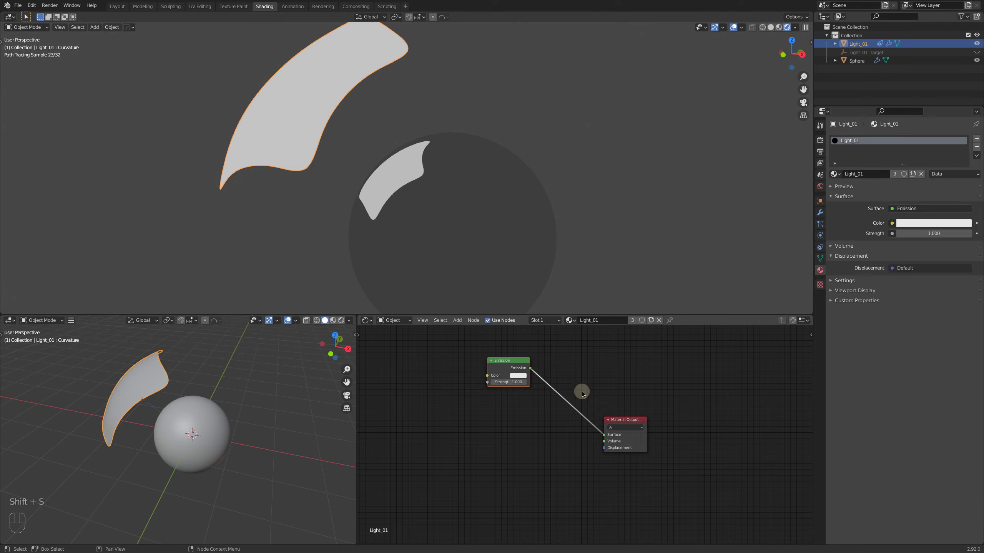
key(g)
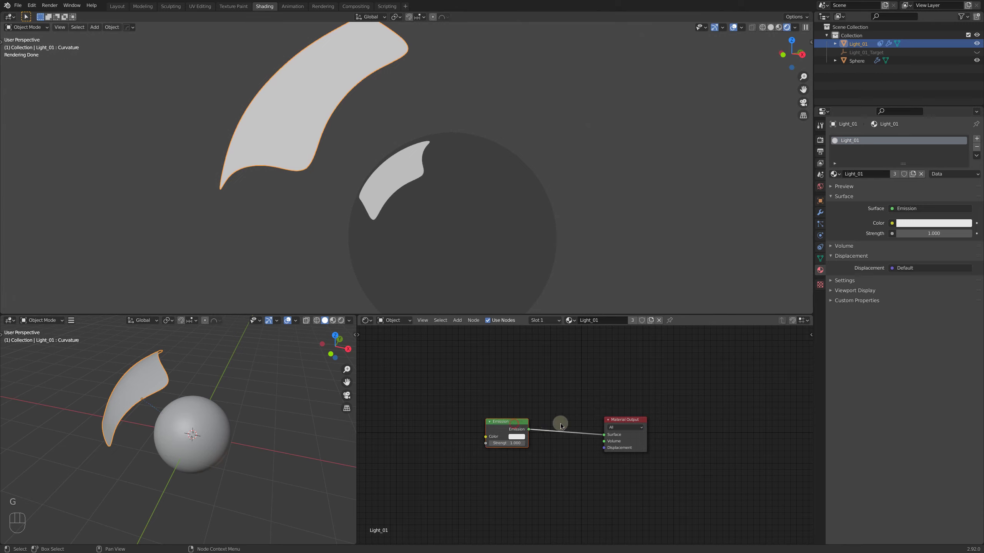
click(620, 421)
key(g)
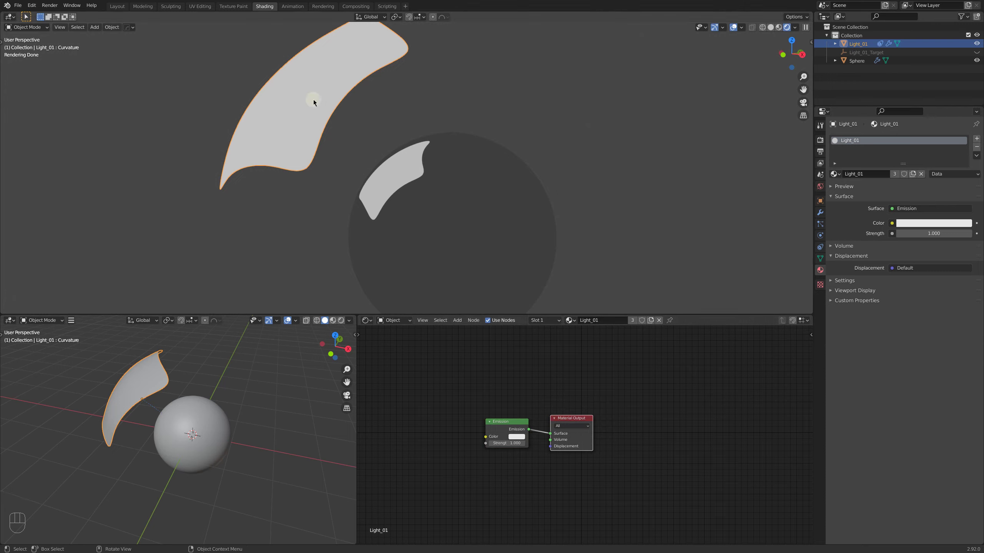
middle_click(431, 436)
key(shift+a)
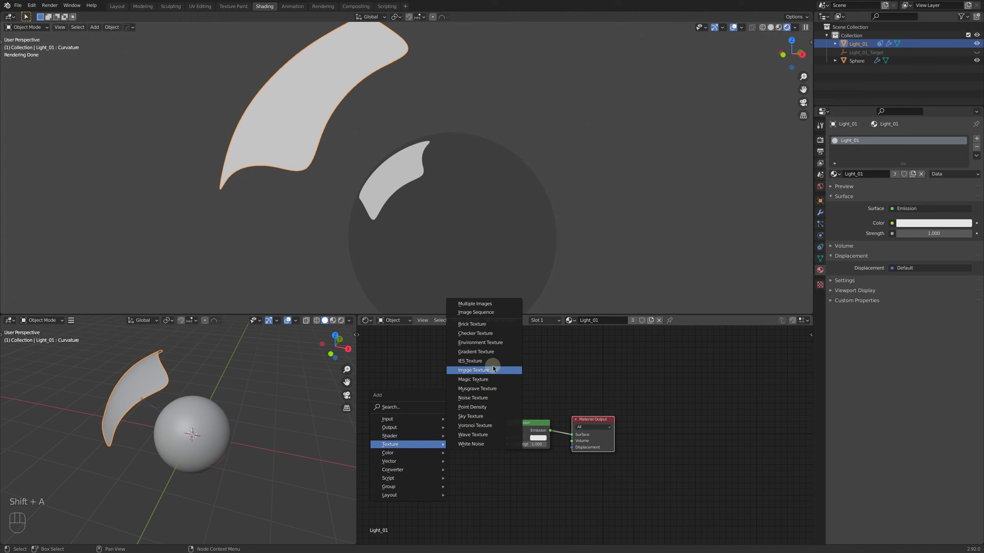
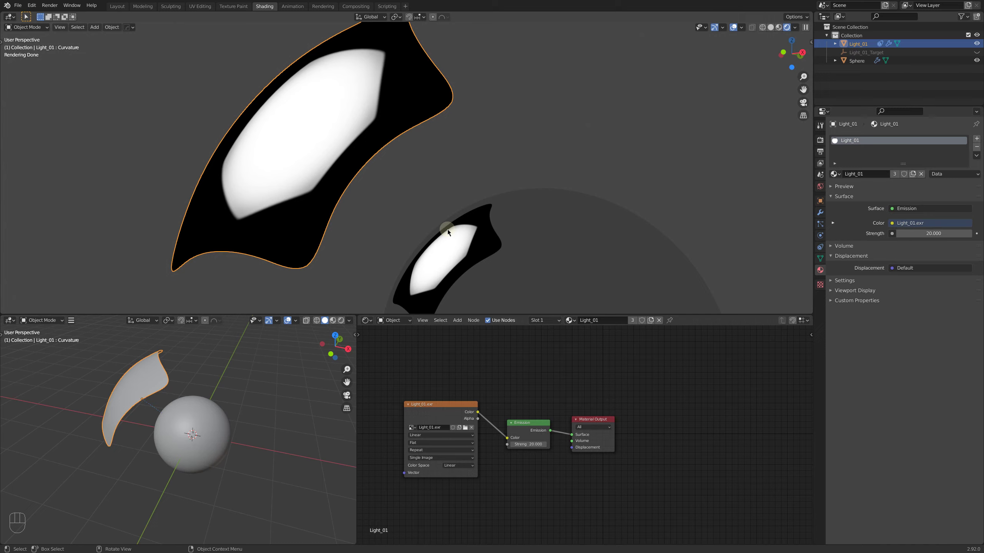
Reposition the Emission node below the Light_01.exr image texture feeding its colour at strength 20.
click(529, 424)
key(g)
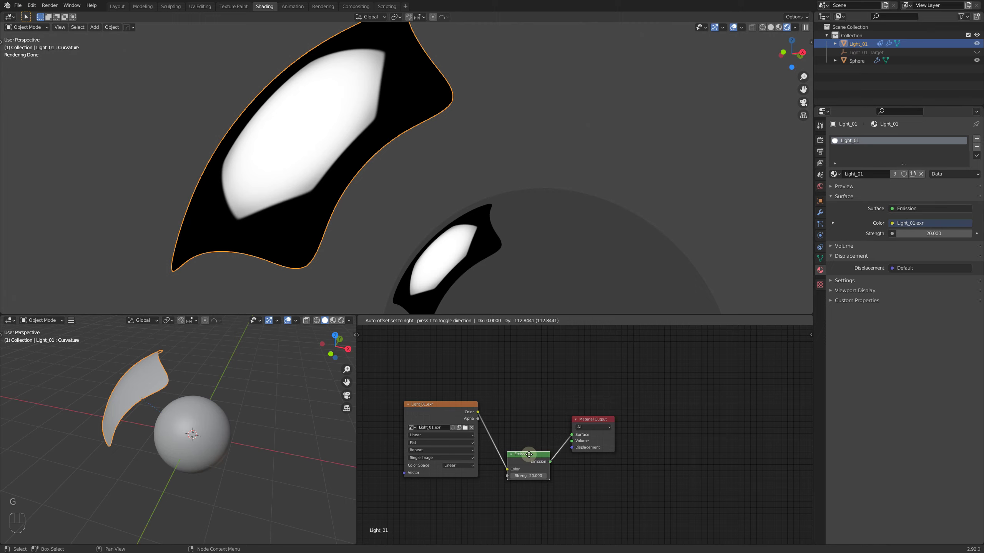
click(522, 425)
Add Transparent BSDF and Mix Shader, wire Light_01.exr Color into Fac, and move the image node above the shaders.
key(shift+a)
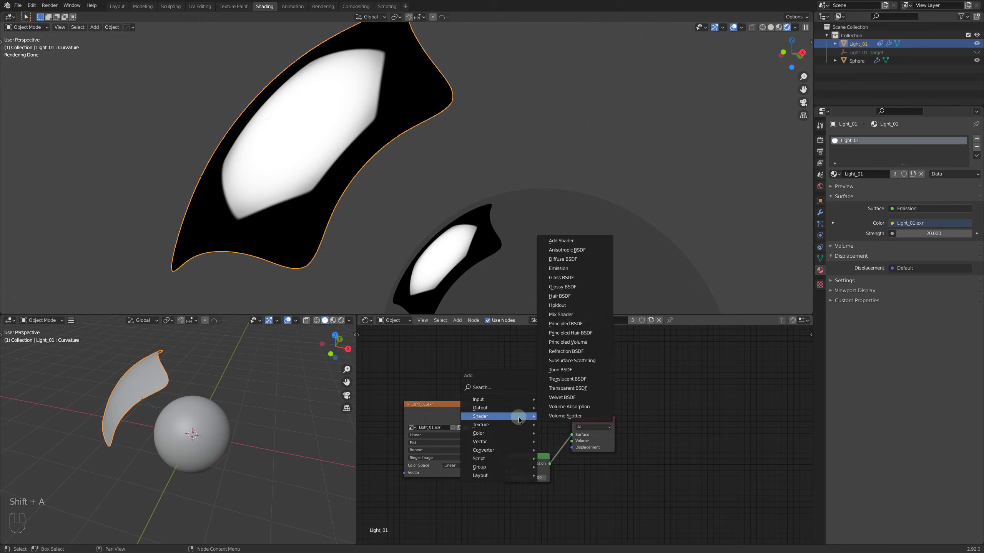
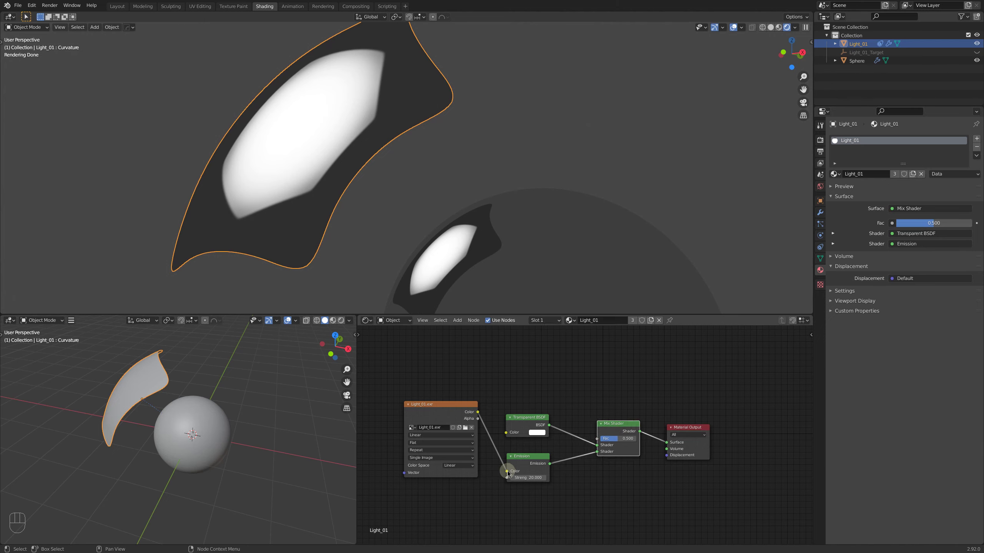
drag(507, 472, 574, 414)
click(438, 404)
key(g)
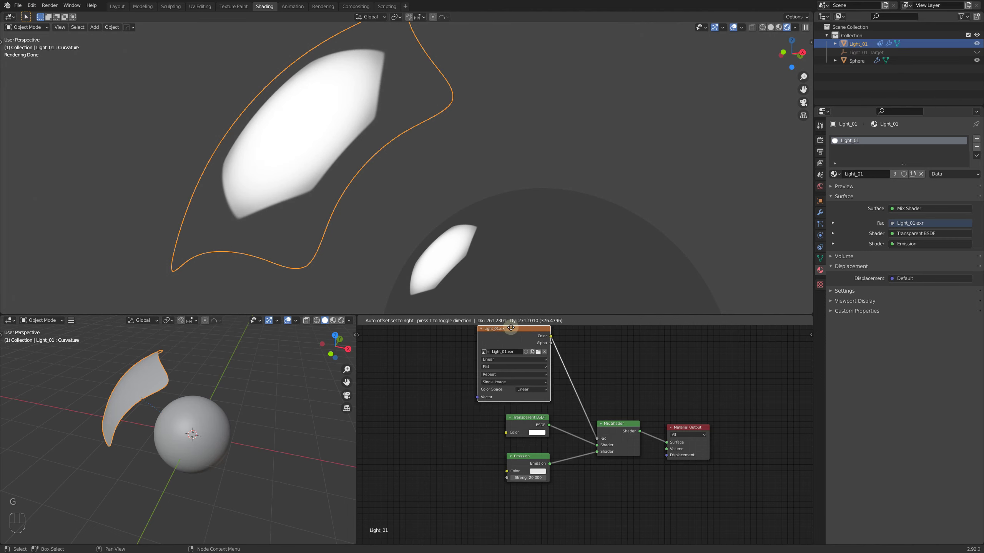